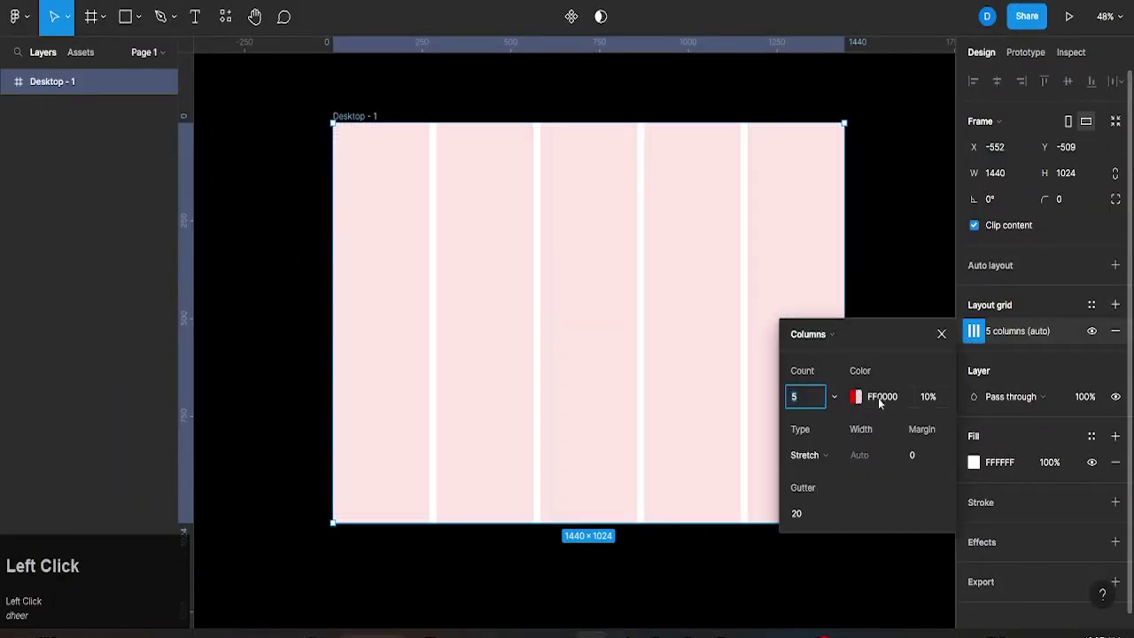
Set the desktop frame's layout grid column count to 12.
type("1")
left_click(930, 352)
scroll("up", 3)
Add an 'OUR TEAM' text label near the frame top at size 20.
left_click(200, 23)
type("our")
key("space")
type("team")
key("ctrl+a")
left_click(1105, 464)
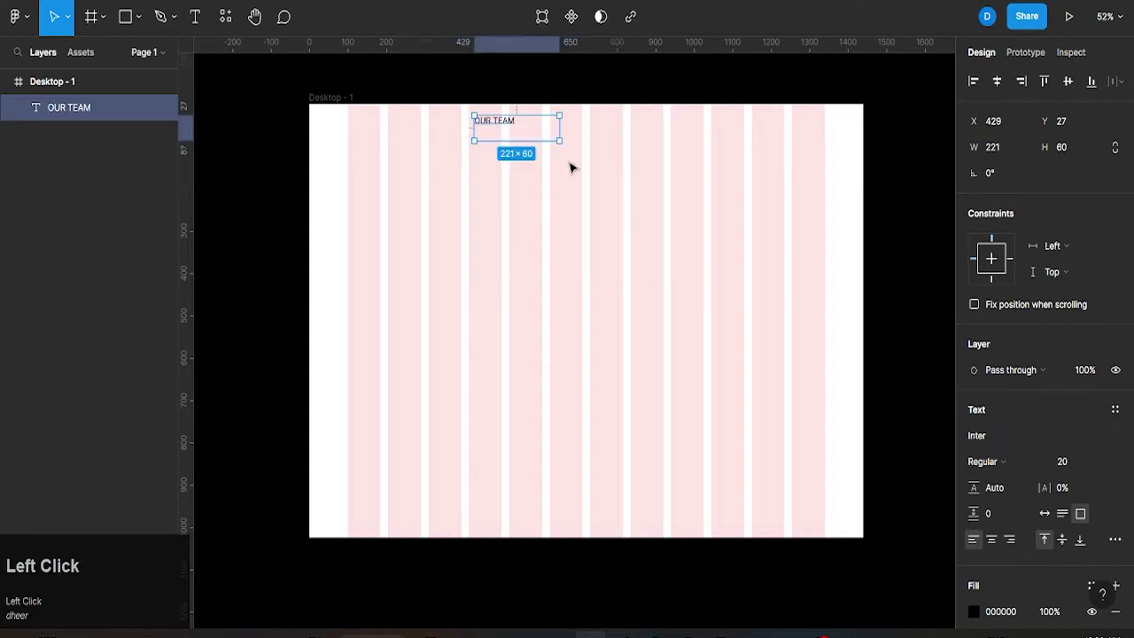
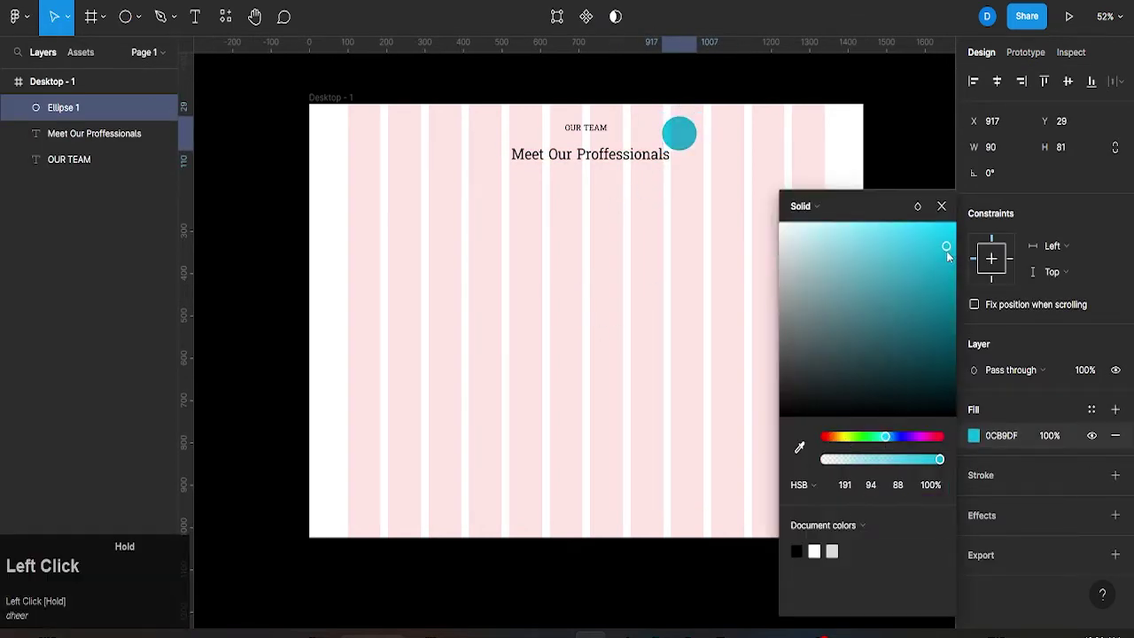
Bring up the shape tools list to draw the teal circle.
left_click(148, 18)
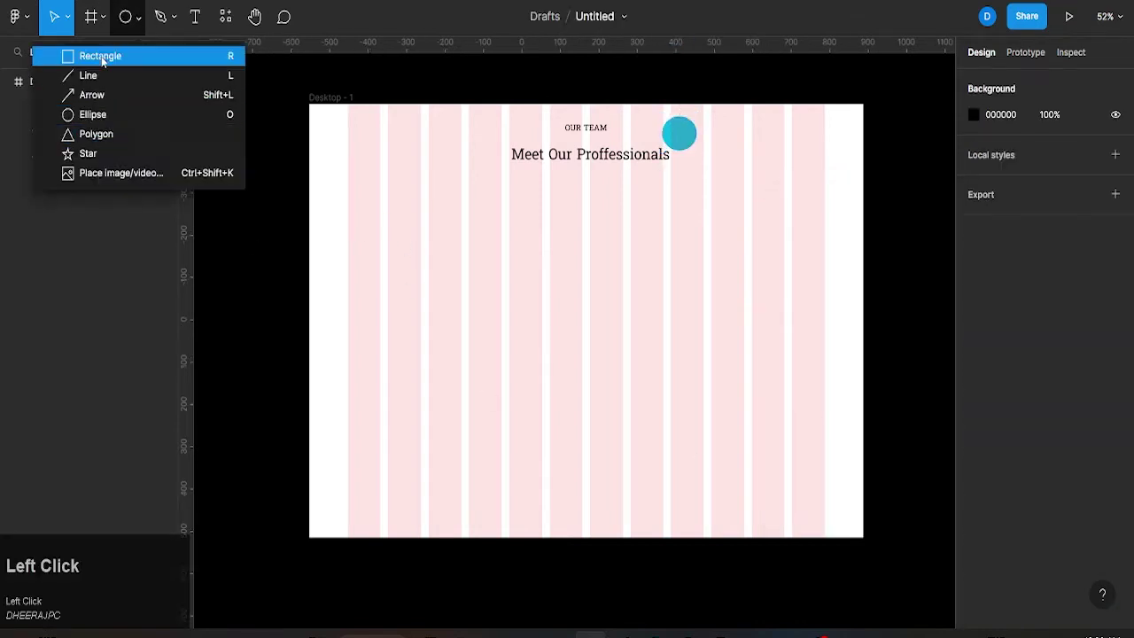
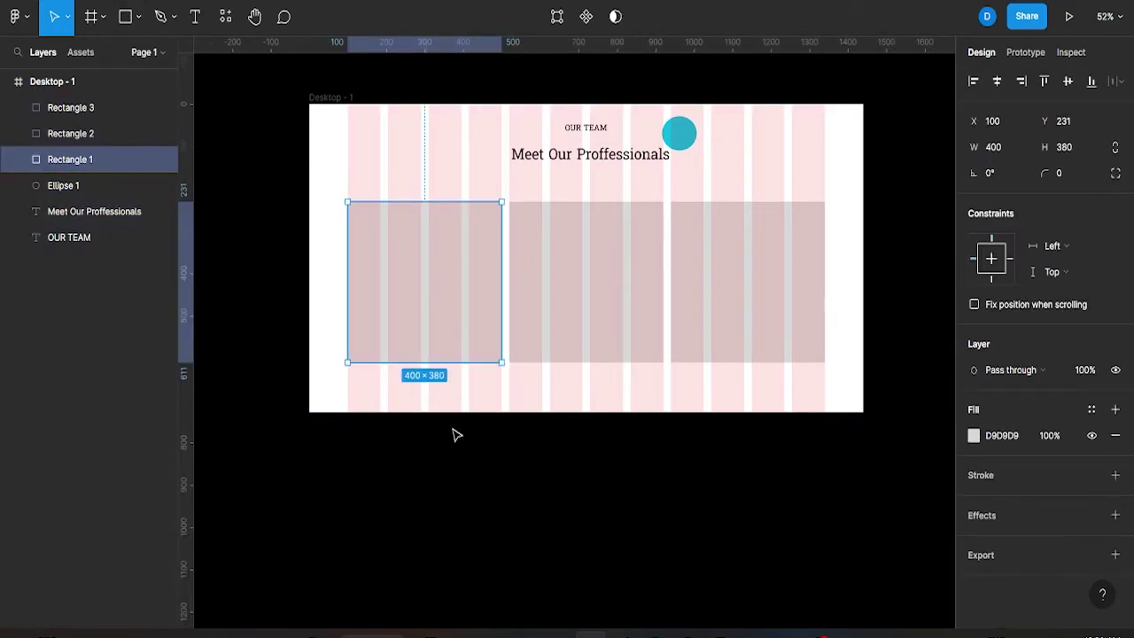
Tune the cards' drop shadow values to 10, 15 and 9 and preview the result.
scroll("down", 3)
left_click(971, 529)
type("10")
left_click(839, 573)
type("15")
left_click(908, 547)
type("9")
left_click(897, 408)
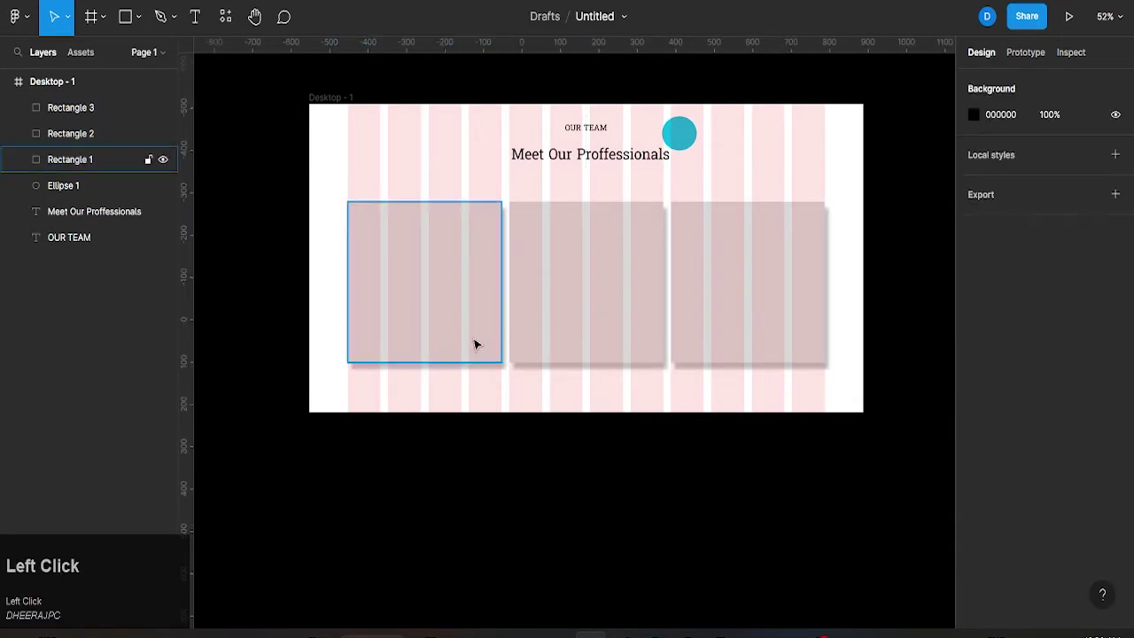
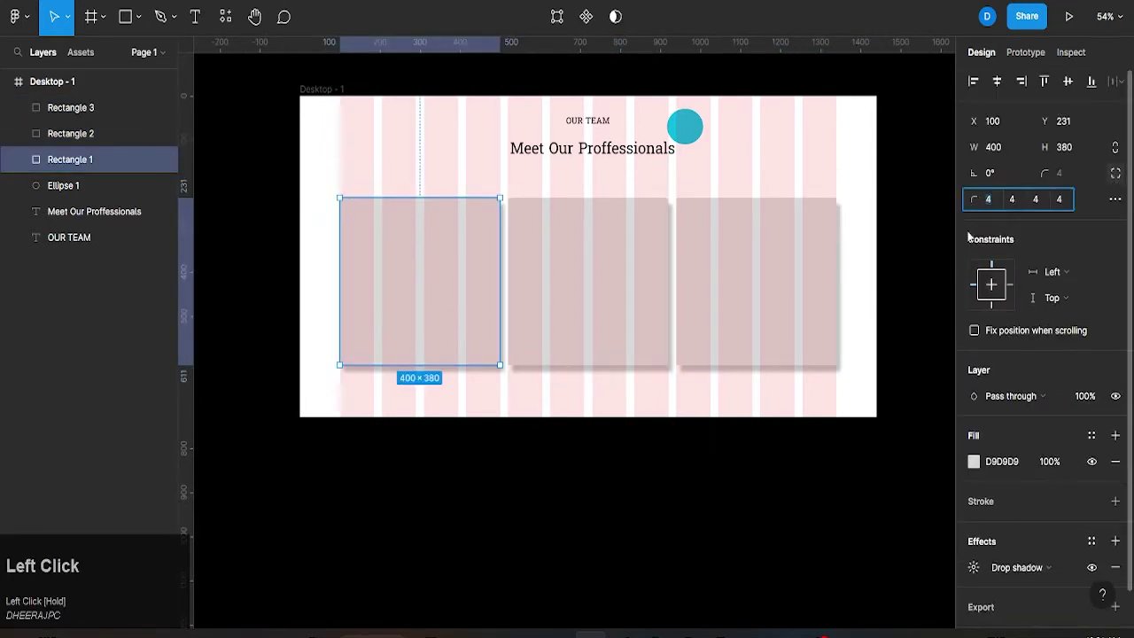
Round the first card's top-left and bottom-right corners to radius 30.
type("29")
type("290")
left_click(884, 473)
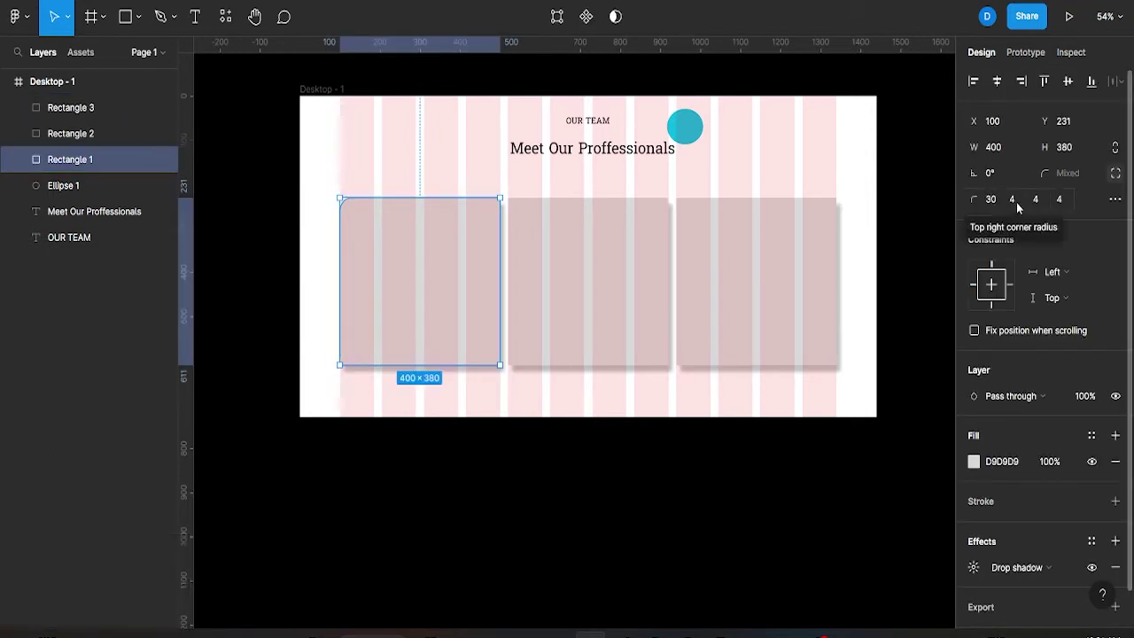
left_click(1043, 208)
type("30")
left_click(881, 488)
Give the middle card corner radii of 30 on its opposite corners.
double_click(622, 313)
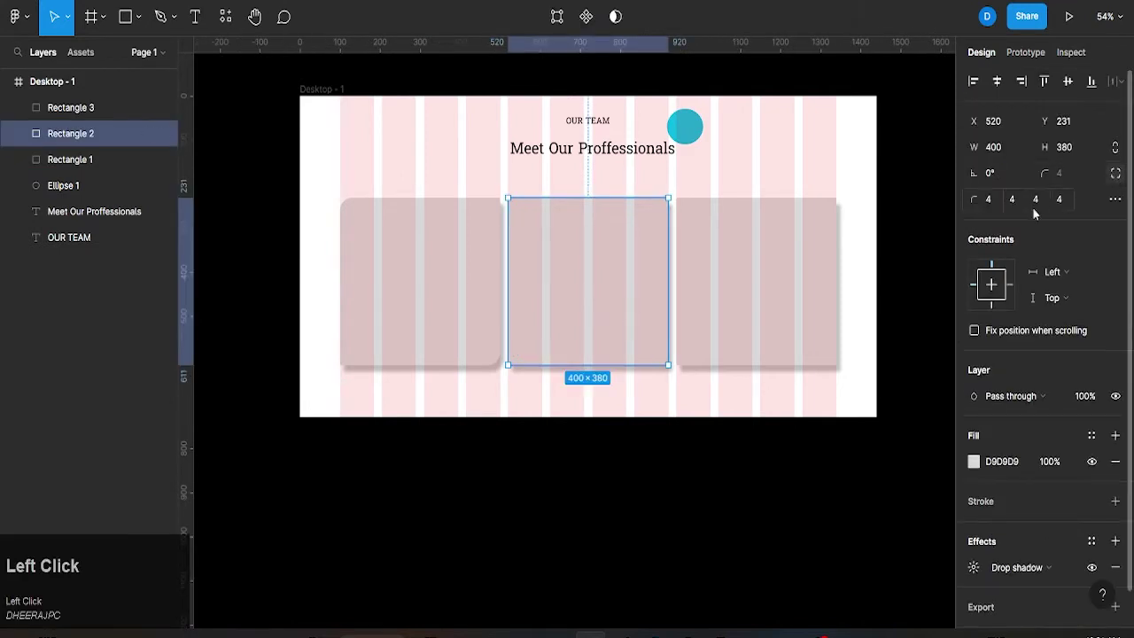
type("30")
left_click(1038, 205)
type("30")
left_click(845, 274)
type("30")
left_click(1043, 198)
type("30")
Reset the remaining corners of the cards to radius 0 so only two corners stay rounded.
left_click(870, 489)
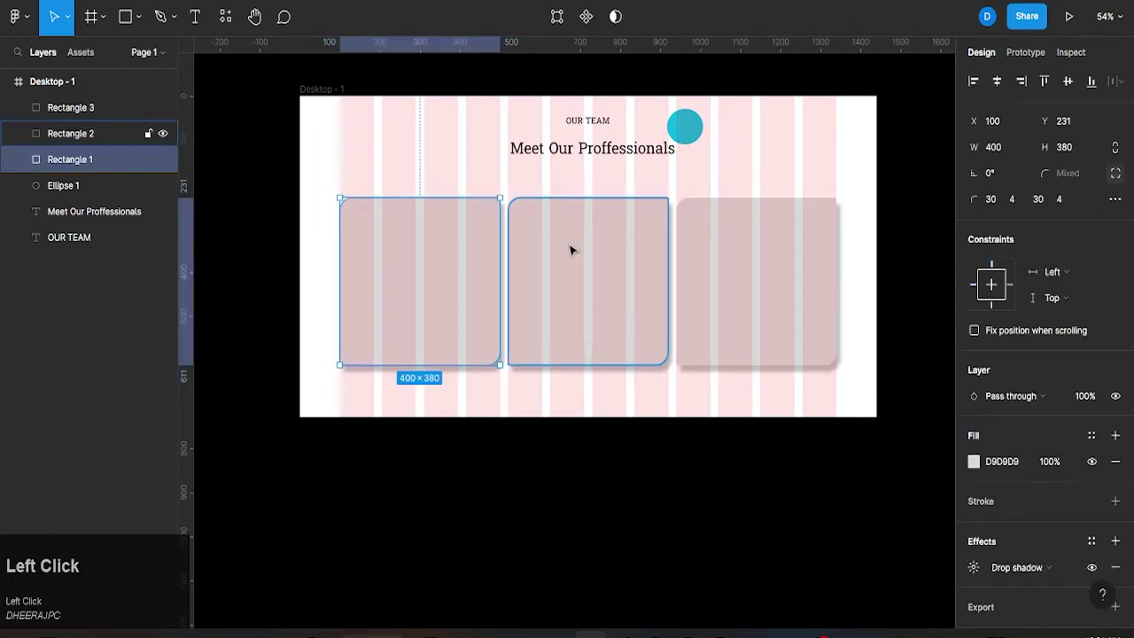
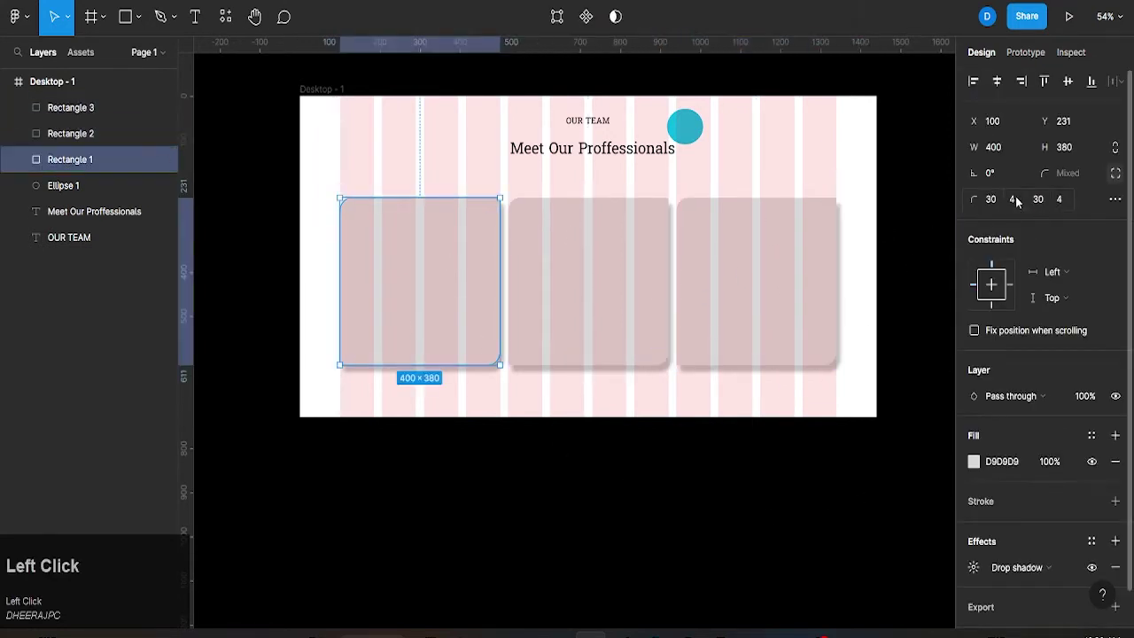
key("0")
double_click(1061, 198)
key("0")
key("0")
left_click(1060, 203)
key("0")
left_click(779, 296)
key("0")
left_click(1064, 203)
key("0")
left_click(933, 372)
scroll("up", 3)
scroll("down", 3)
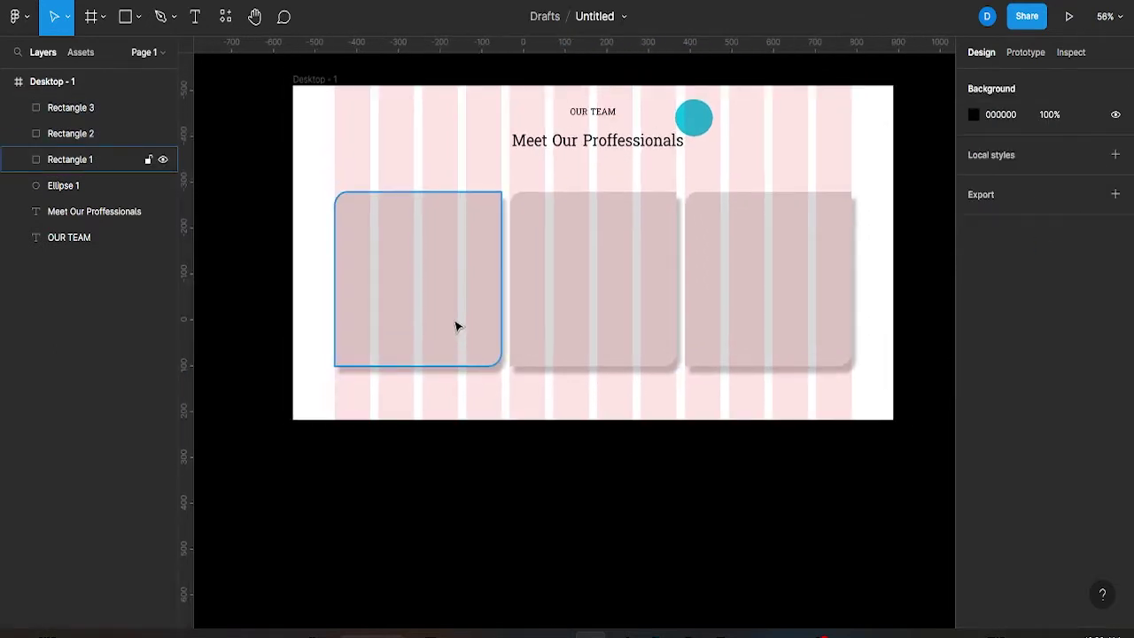
Draw a 290×76 label bar near the first card's bottom and choose an action for it.
left_click_drag(124, 27, 448, 345)
right_click(447, 346)
left_click(658, 221)
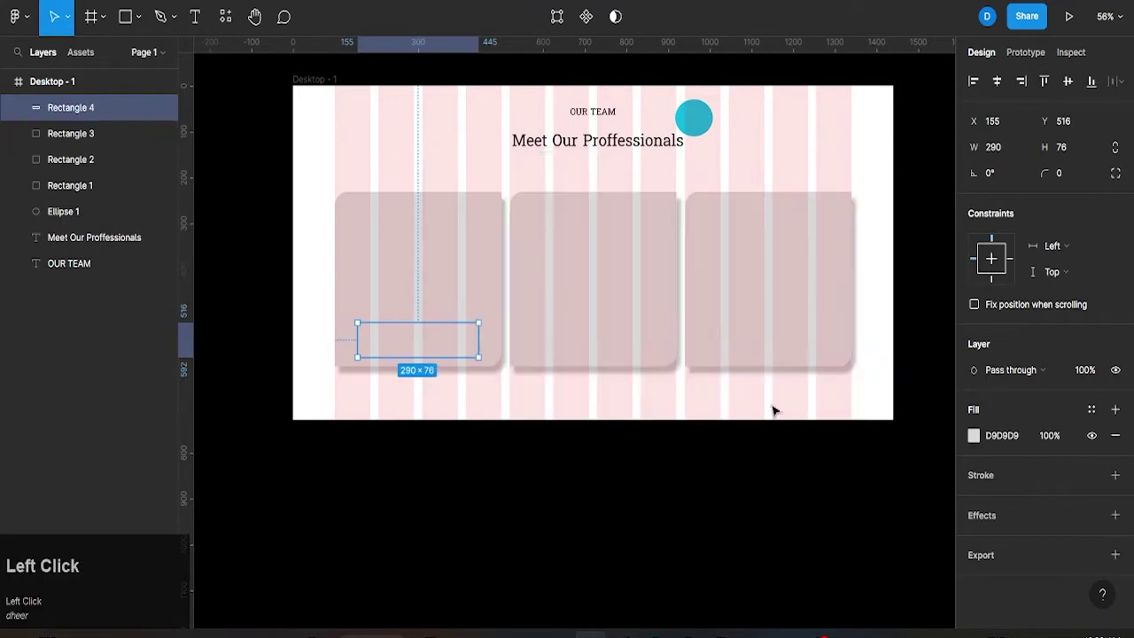
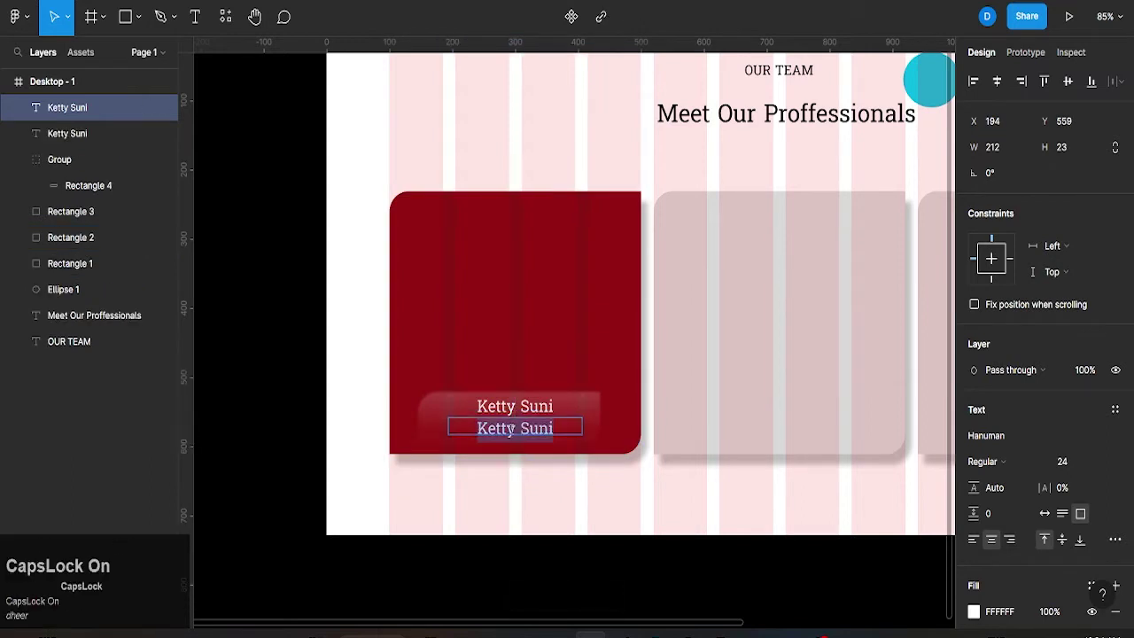
Rewrite the label's second line as the job title 'Uiux Designer' at size 20.
key("u")
key("i")
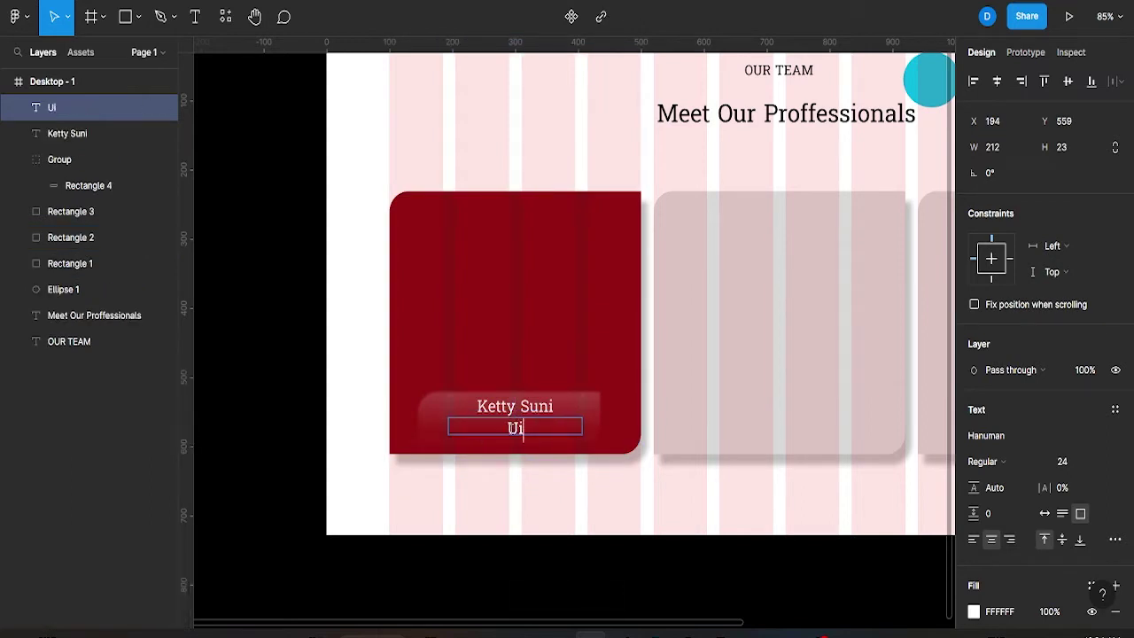
key("space")
type("ner")
key("ctrl+a")
left_click(1105, 470)
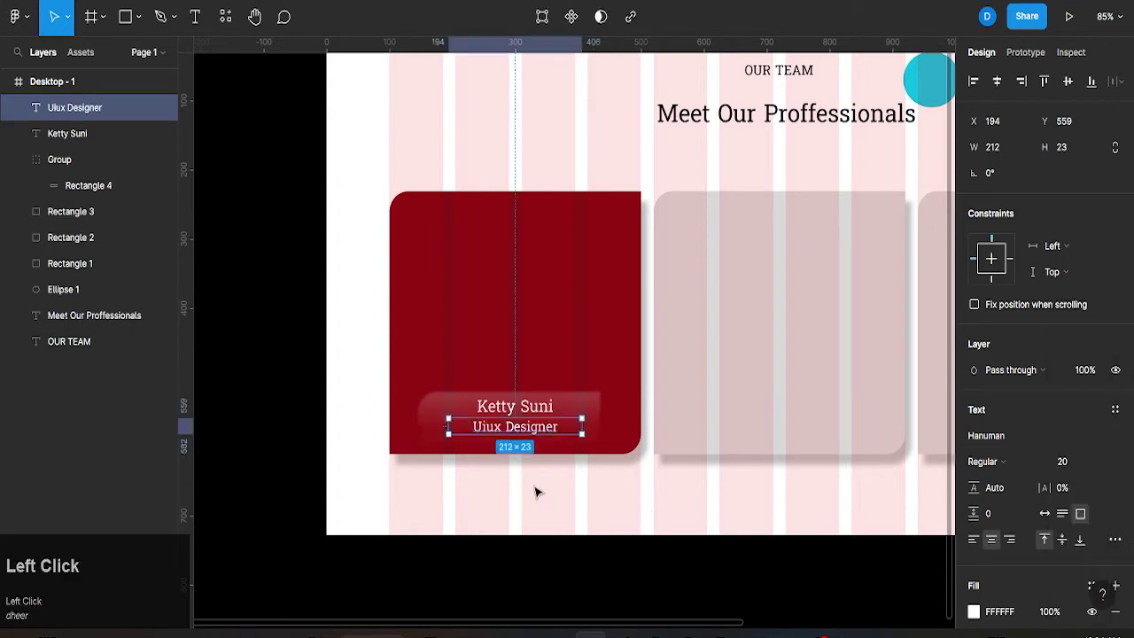
left_click(545, 425)
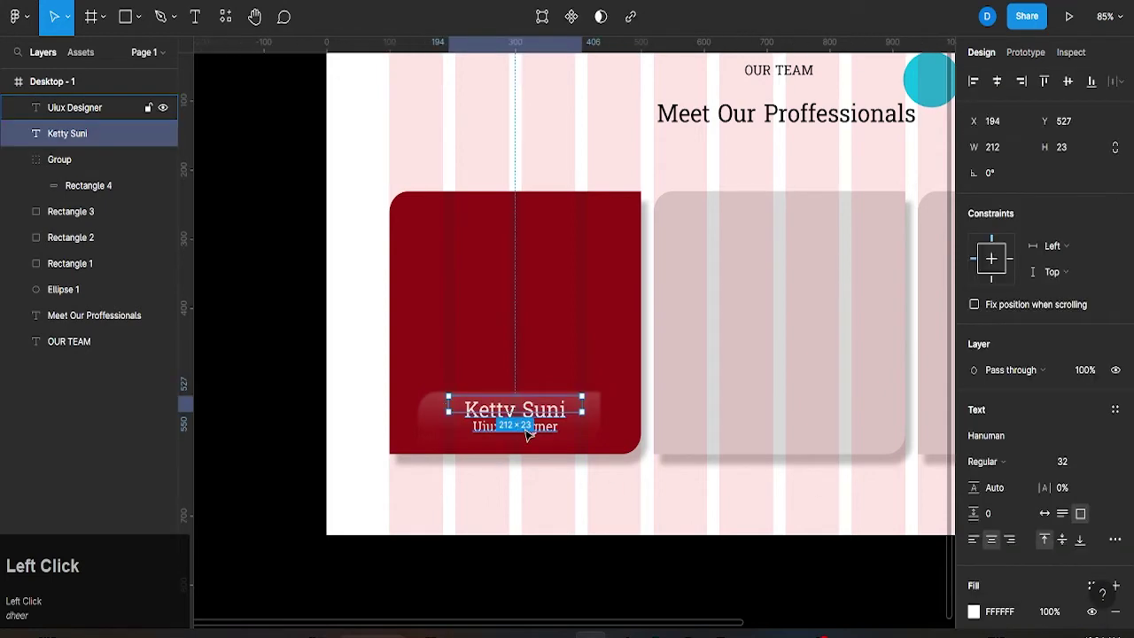
scroll("up", 3)
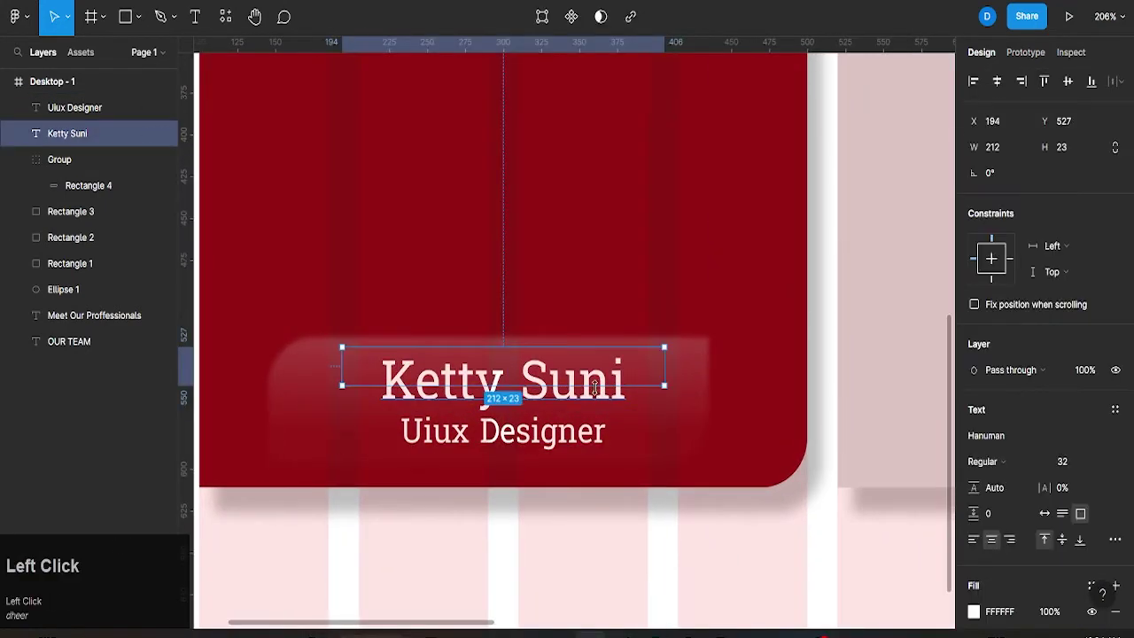
scroll("down", 3)
scroll("down", 3)
scroll("up", 3)
left_click(600, 418)
left_click(523, 373)
Group the name and title and copy the label onto the second and third cards.
left_click(465, 409)
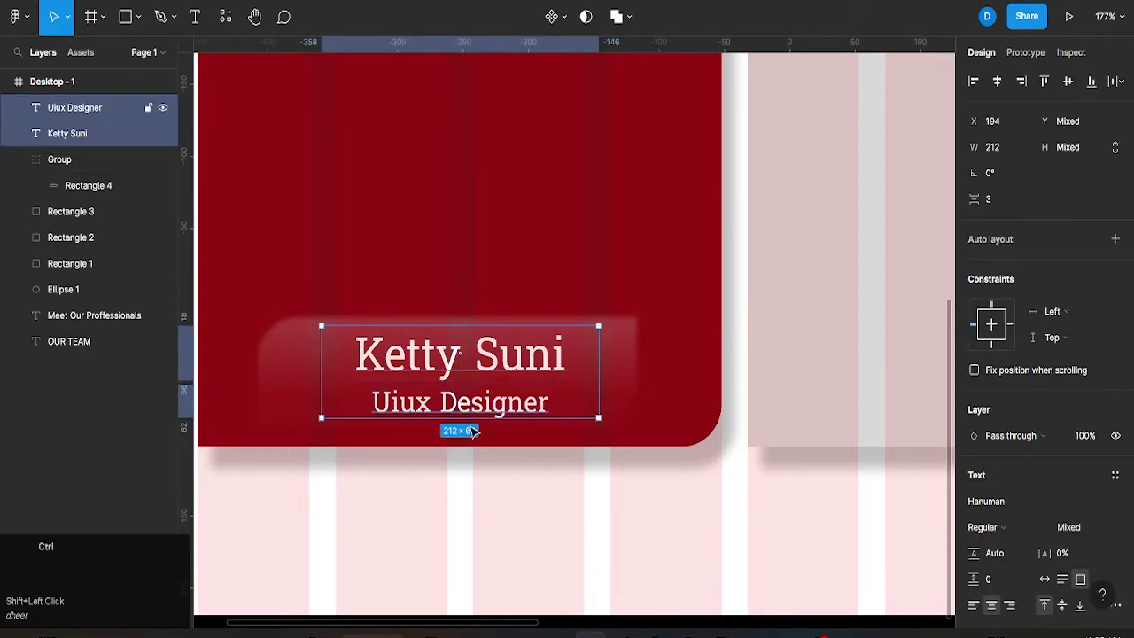
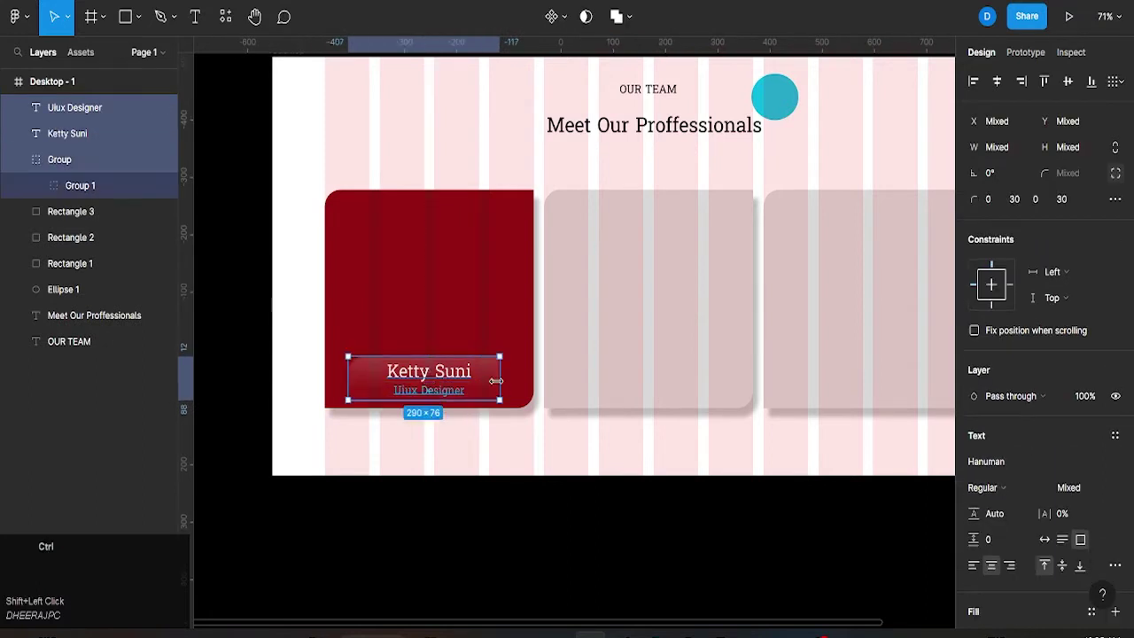
key("ctrl+g")
key("ctrl+d")
left_click_drag(412, 368, 651, 373)
scroll("down", 3)
middle_click(637, 381)
key("ctrl+d")
left_click_drag(745, 386, 565, 401)
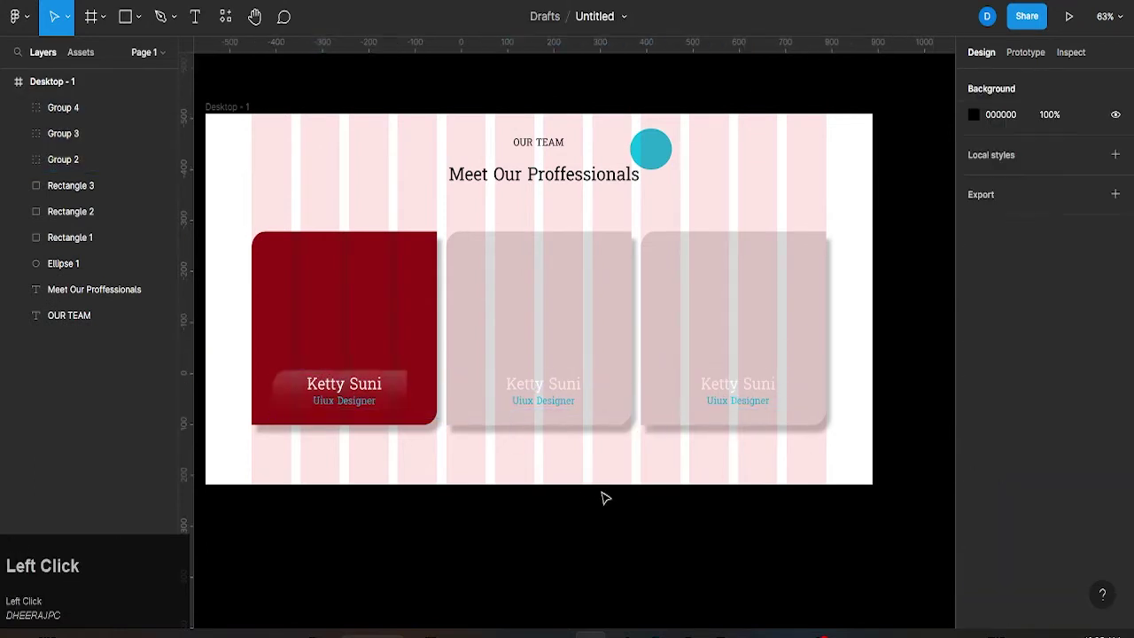
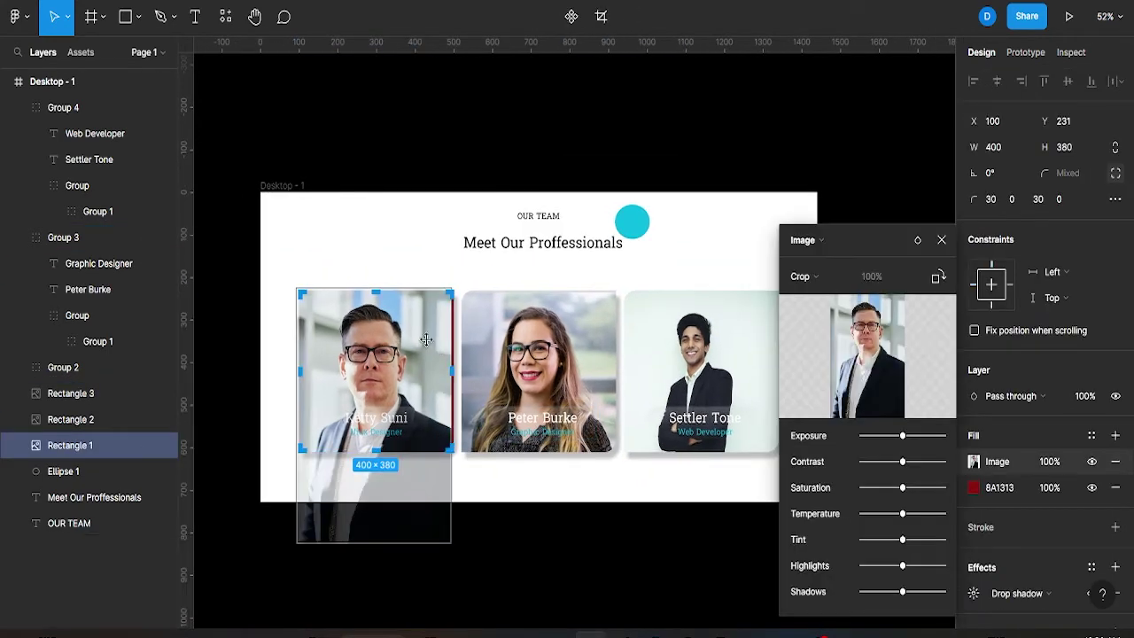
Close the photo adjustment settings after filling the cards with portraits.
left_click(944, 240)
Select the Desktop frame and fill its background with teal 0CB9DF.
key("ctrl+z")
left_click(434, 372)
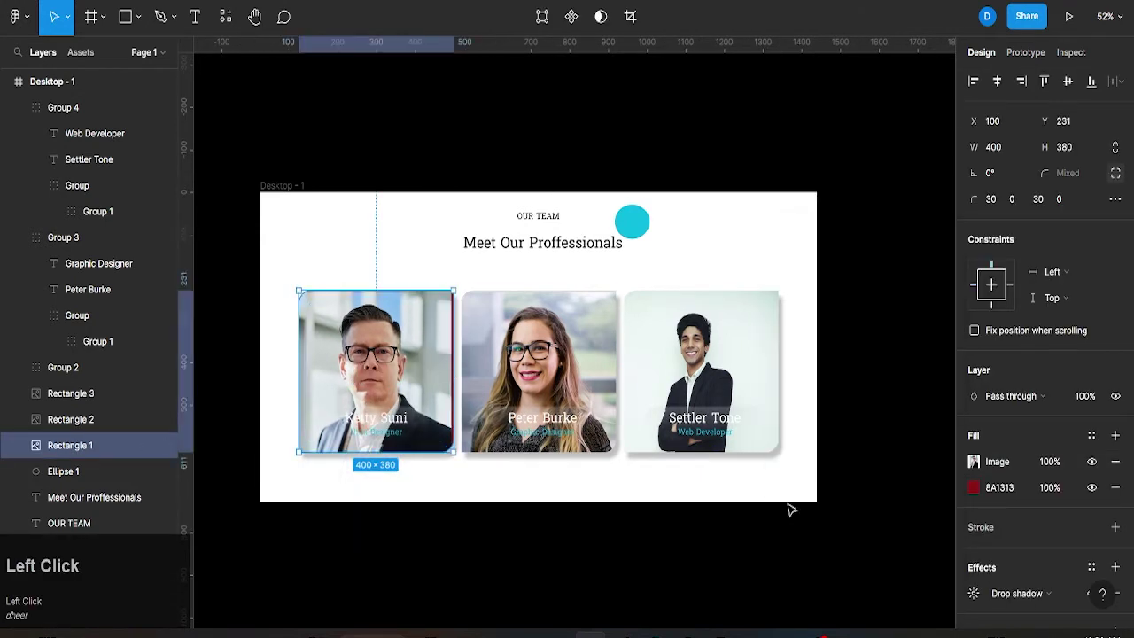
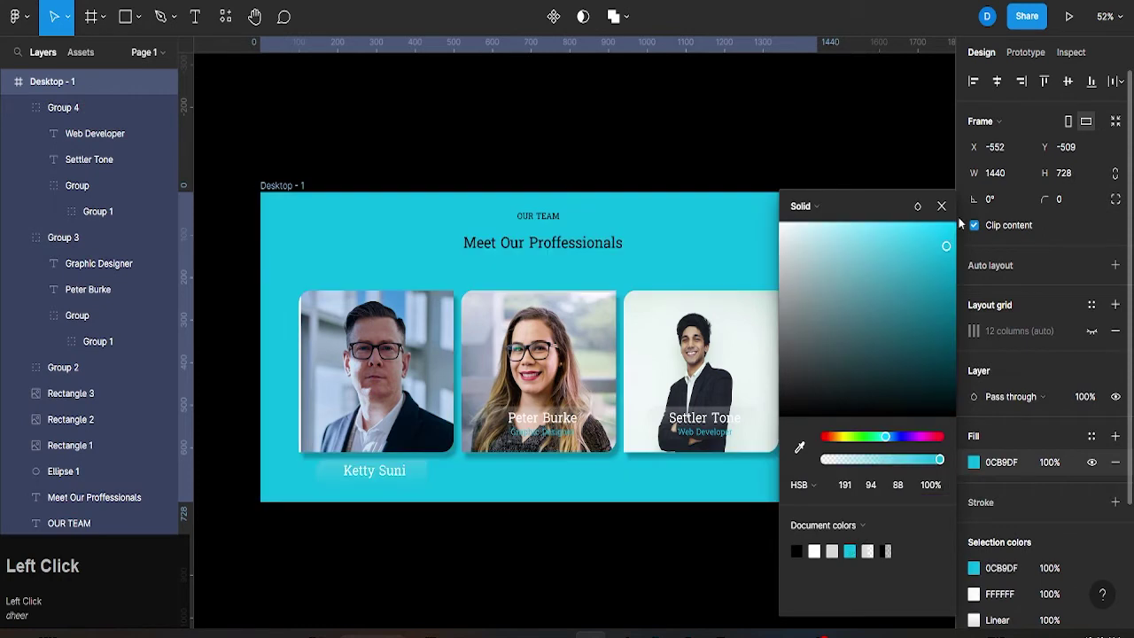
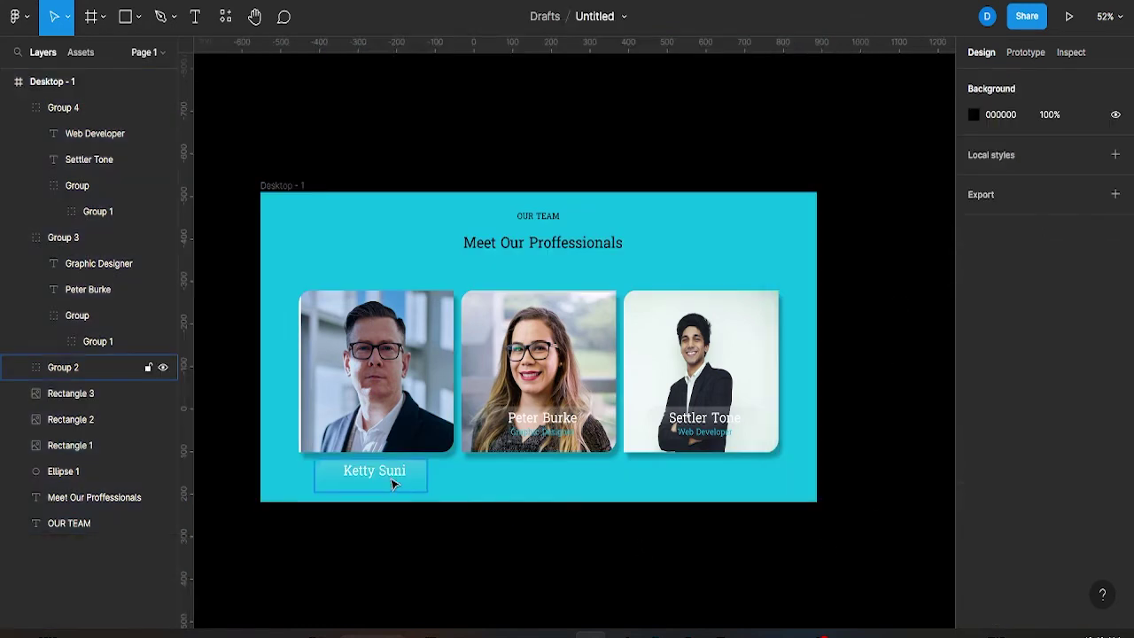
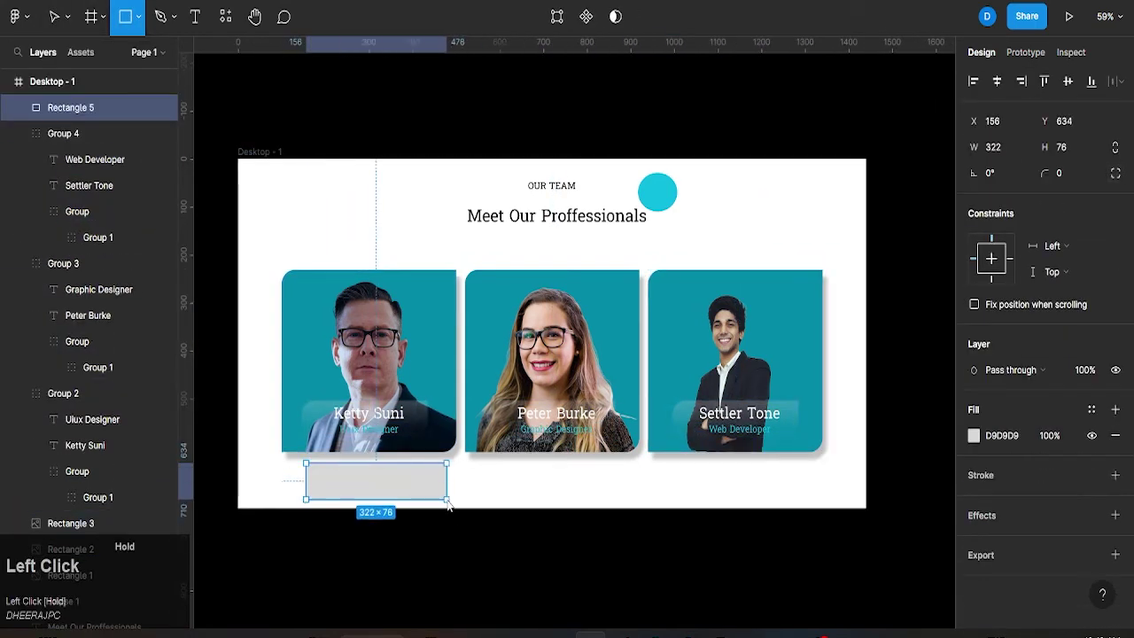
Give the first name label alternating corner radii of 30 and 0.
type("30")
left_click(1043, 202)
type("30")
left_click(599, 518)
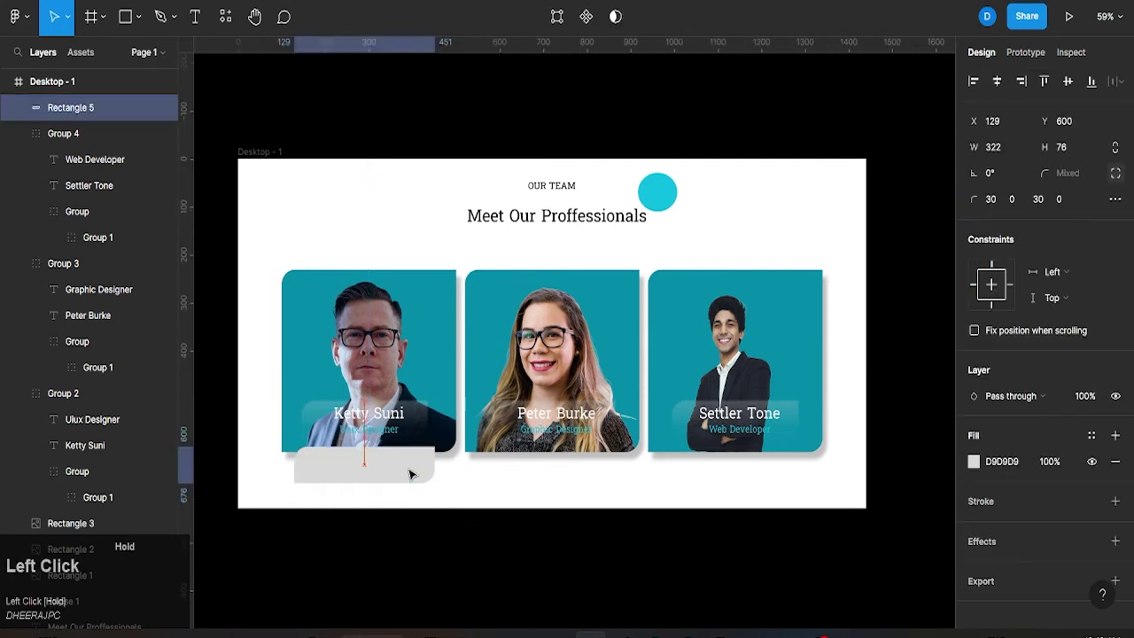
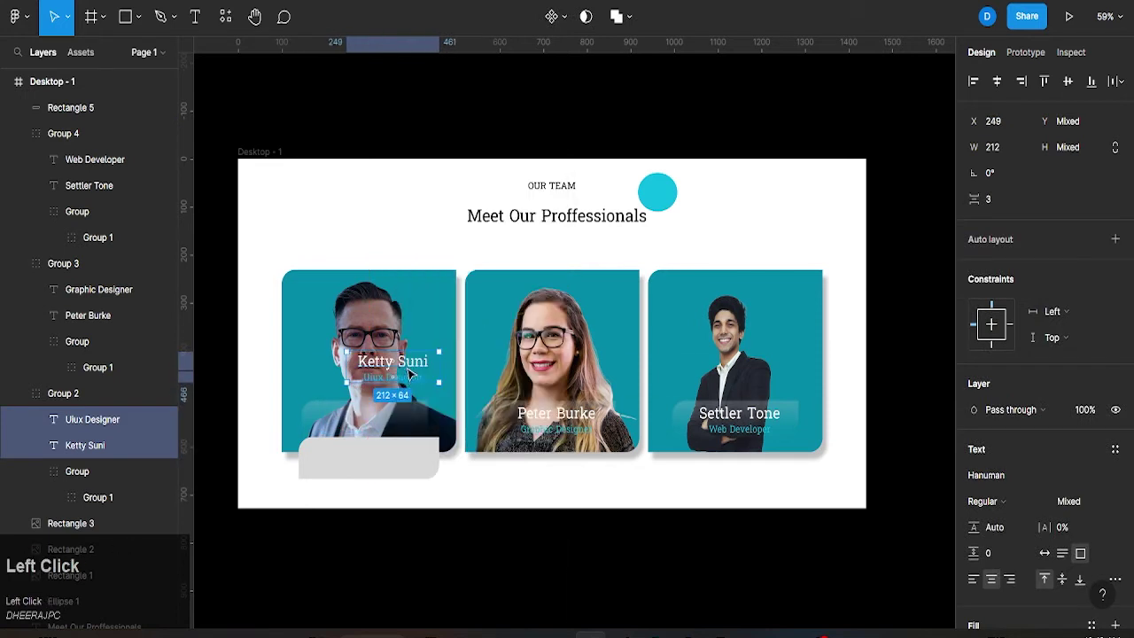
key("ctrl+z")
left_click(412, 373)
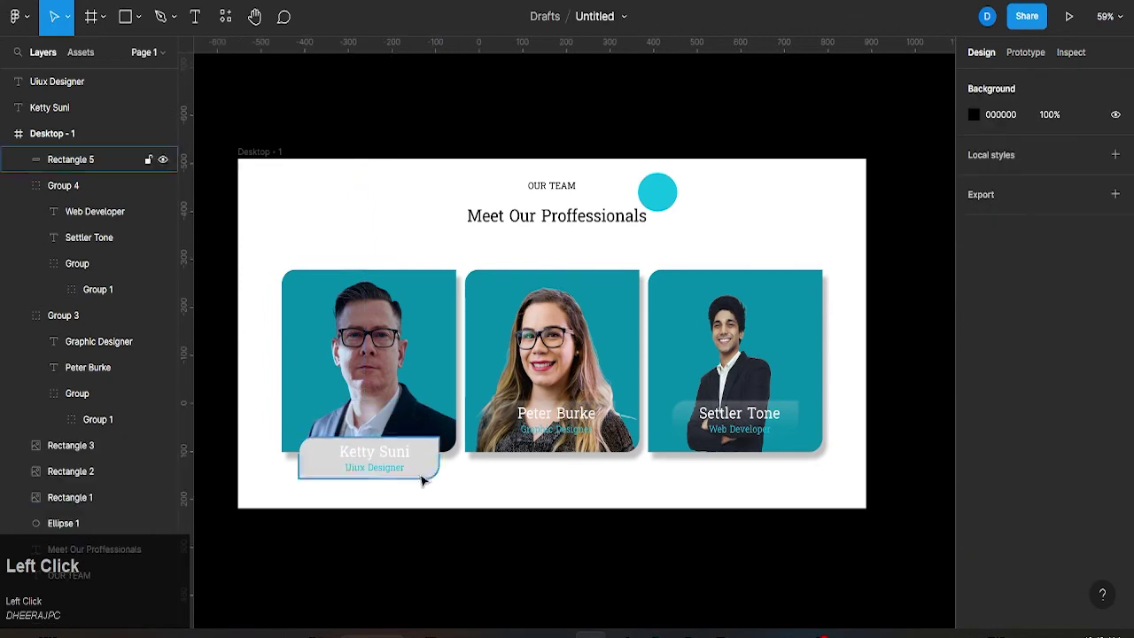
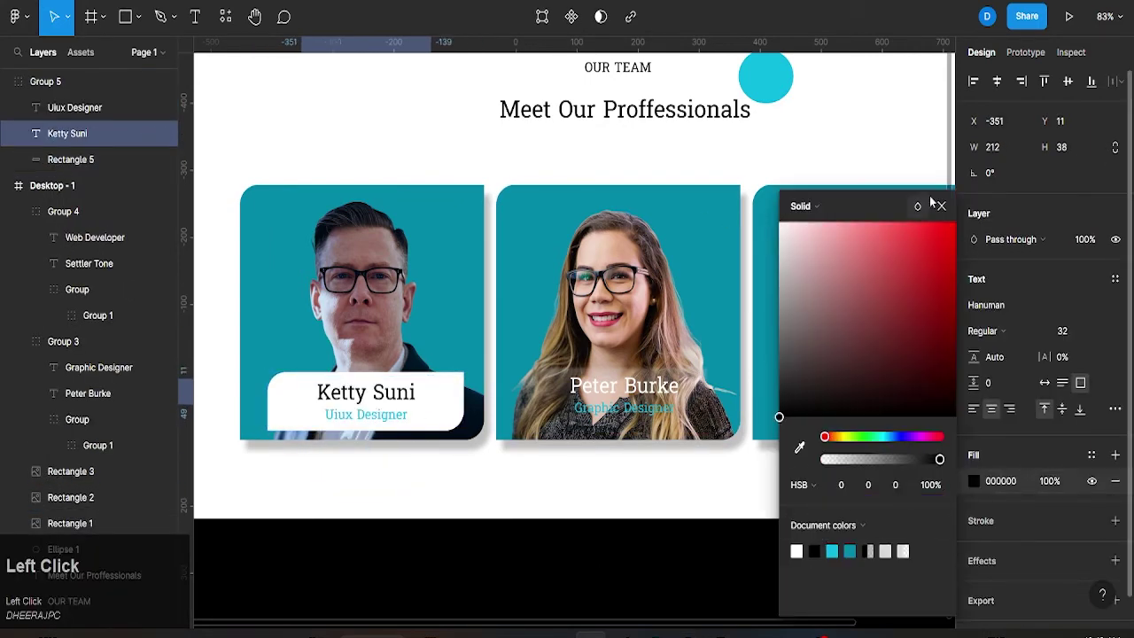
double_click(454, 517)
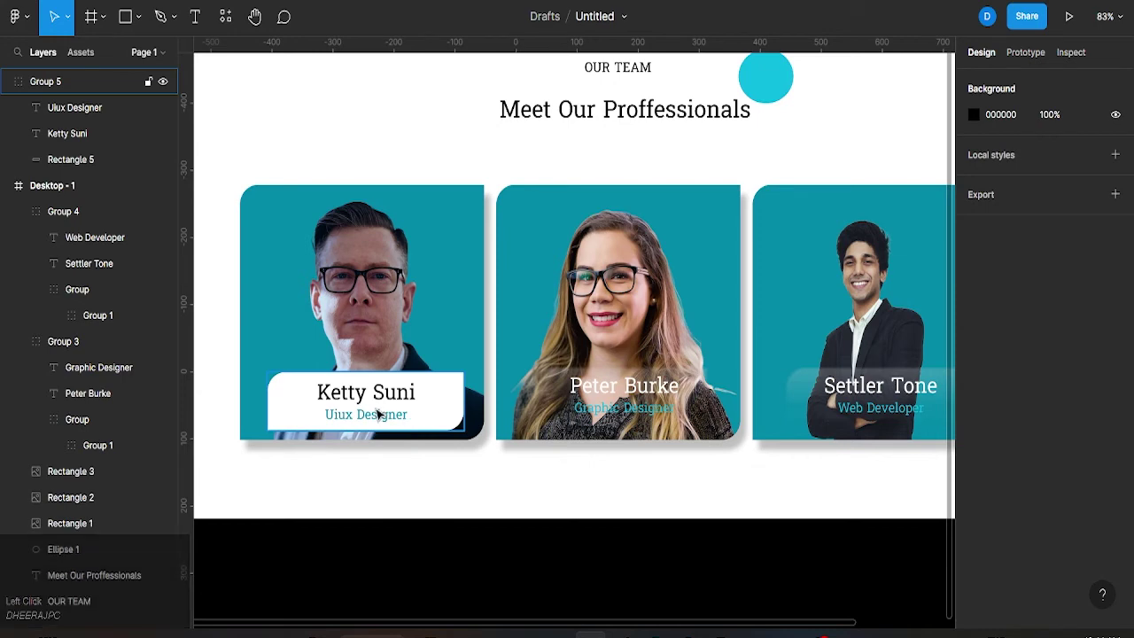
Duplicate the white label shape and move the copy onto the second card.
scroll("down", 3)
left_click(553, 402)
left_click(536, 414)
key("ctrl+d")
left_click_drag(449, 412, 560, 404)
left_click(583, 416)
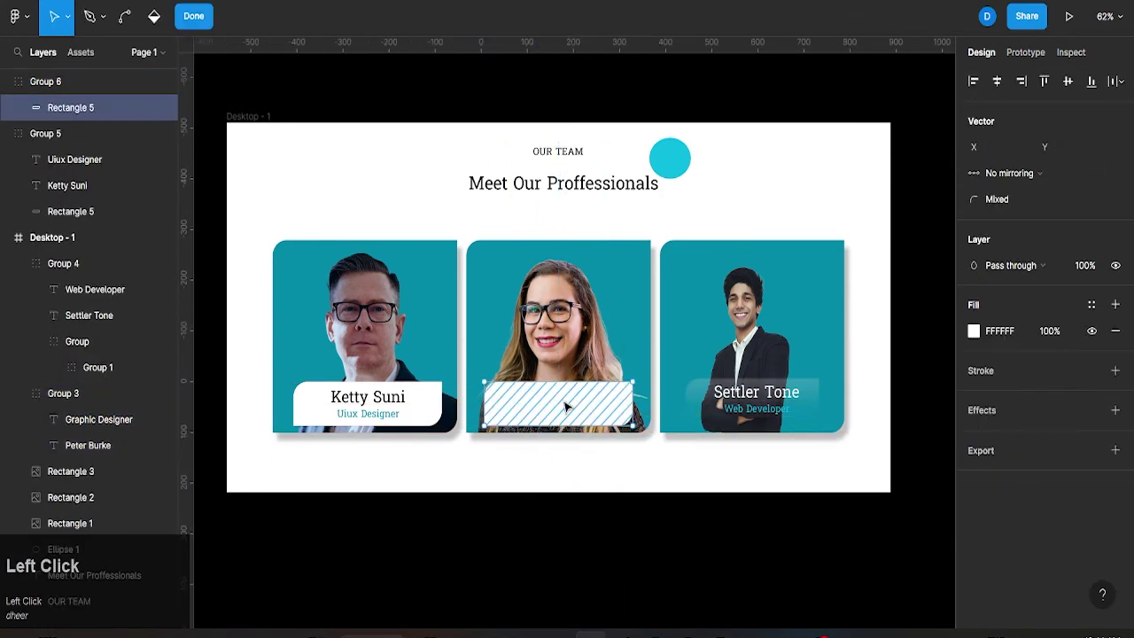
key("ctrl+z")
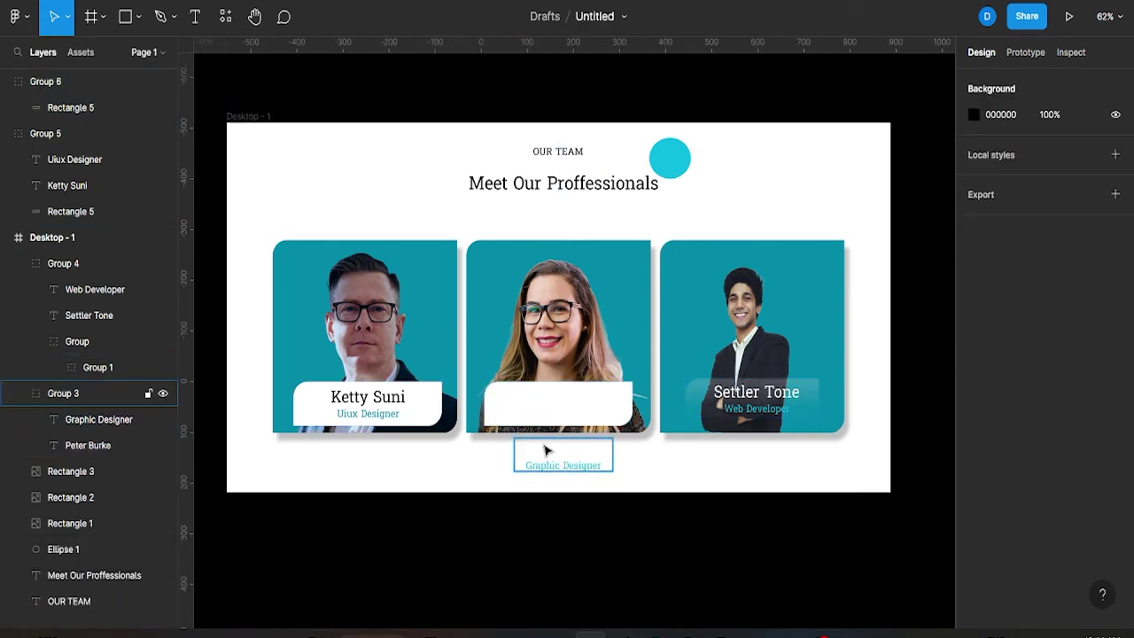
left_click(576, 467)
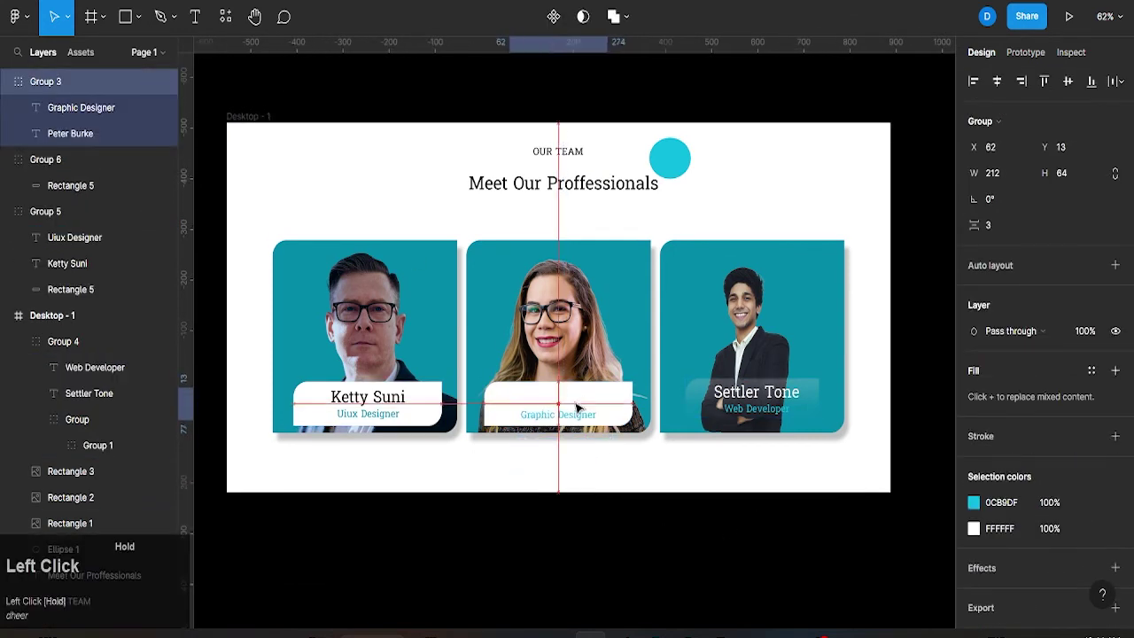
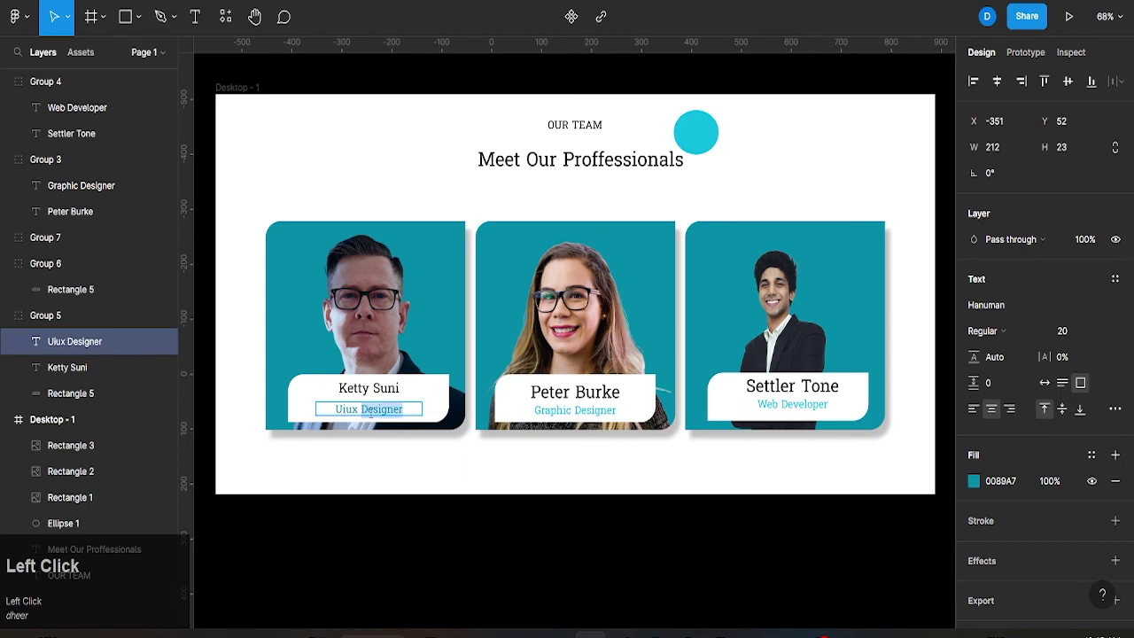
Select the three name texts (Ketty Suni, Peter Burke, Settler Tone) and make them bold and smaller.
key("ctrl+a")
left_click(1109, 335)
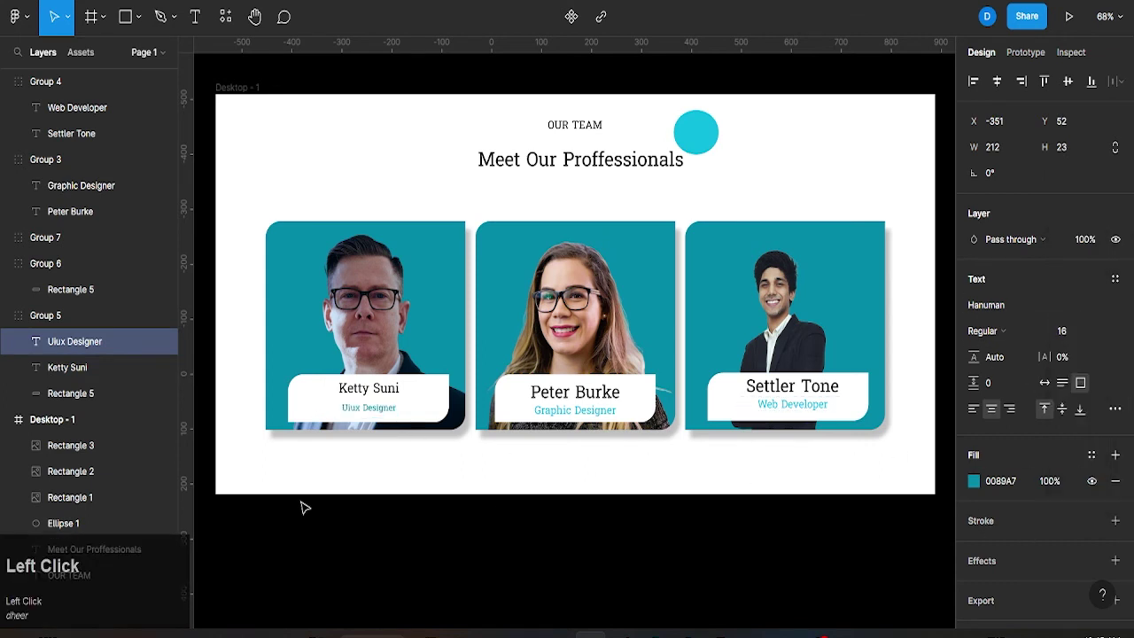
left_click(1043, 336)
double_click(429, 520)
left_click(578, 399)
double_click(1105, 335)
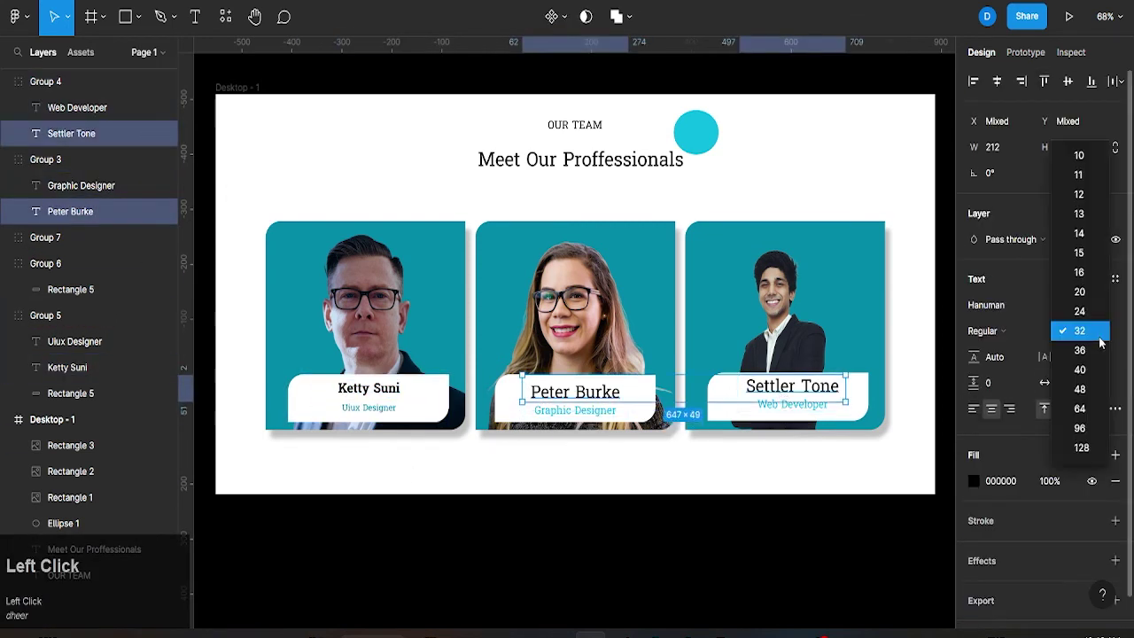
Select the Graphic Designer role texts and reduce their size to 16 to match.
double_click(1047, 336)
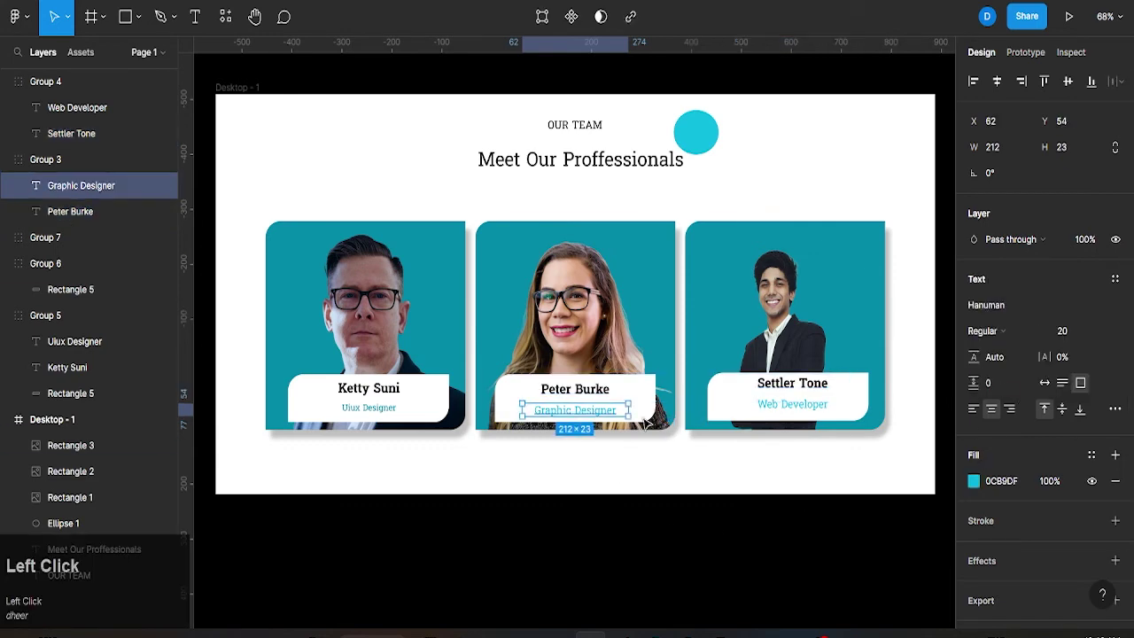
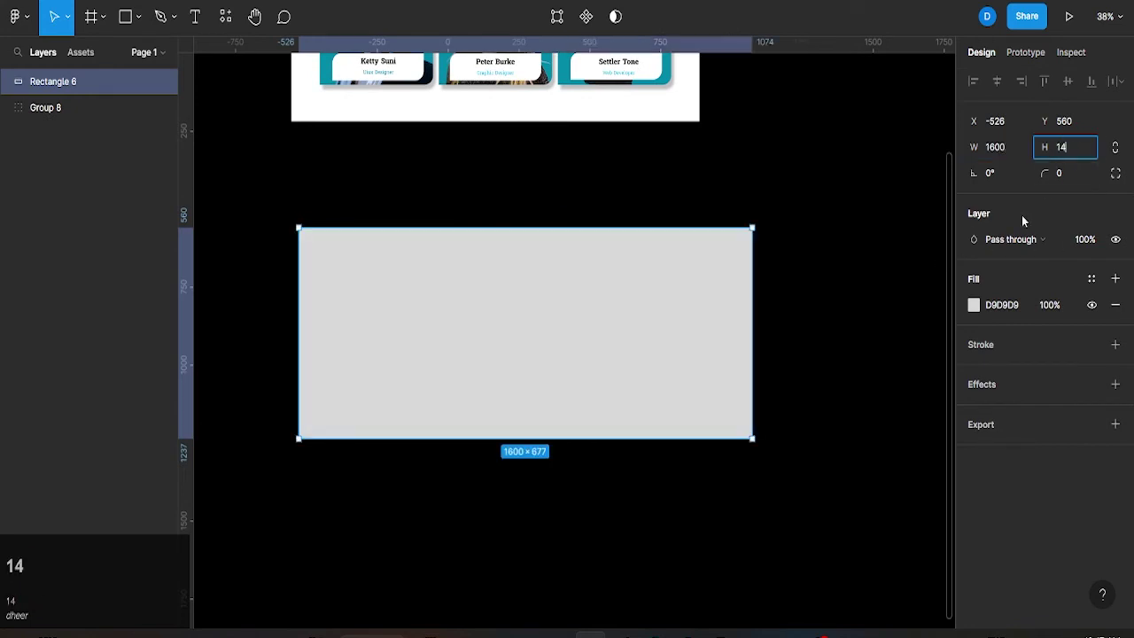
Set the 1600-wide backdrop rectangle's height behind the grouped 1440×728 team section.
type("00")
left_click(808, 366)
scroll("down", 3)
middle_click(667, 356)
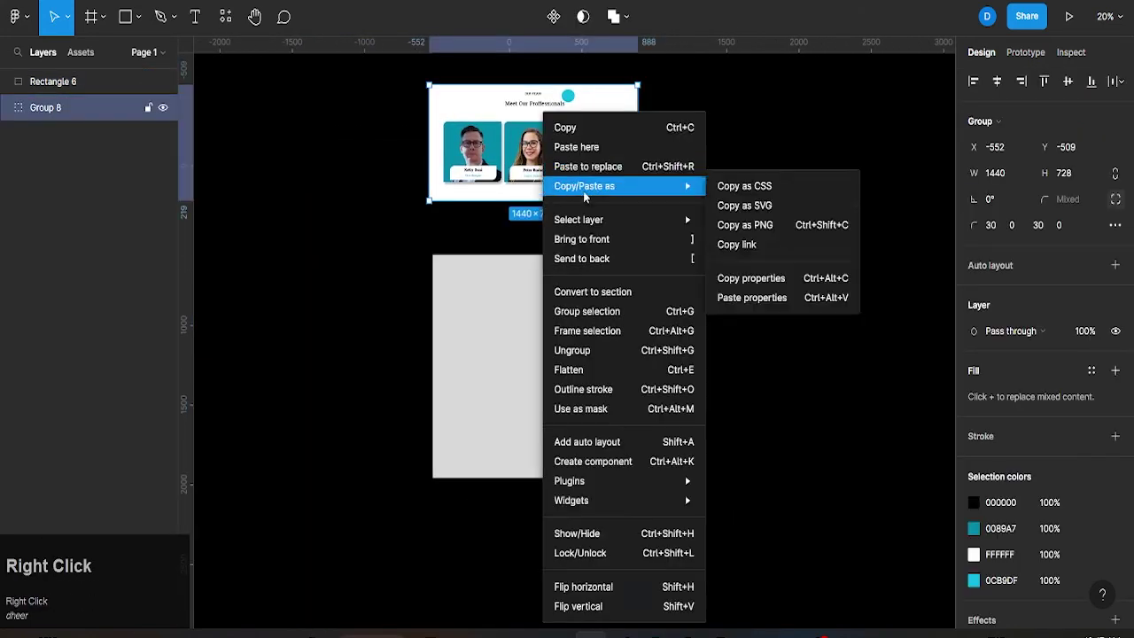
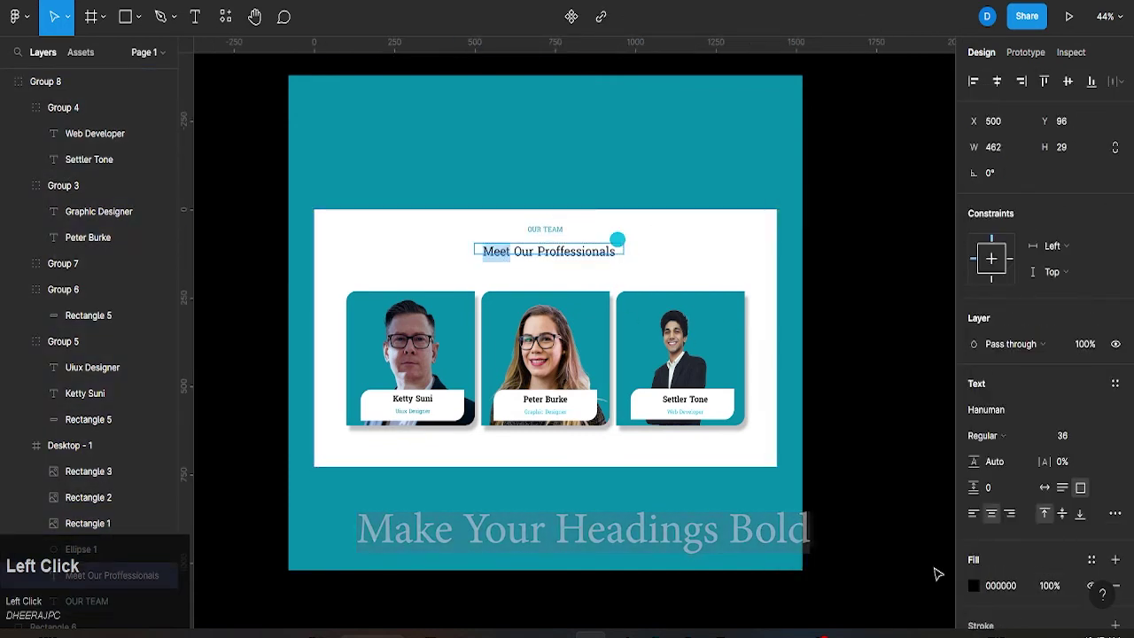
Deselect the heading with 'Meet' in teal and zoom around to preview the finished section.
left_click(977, 590)
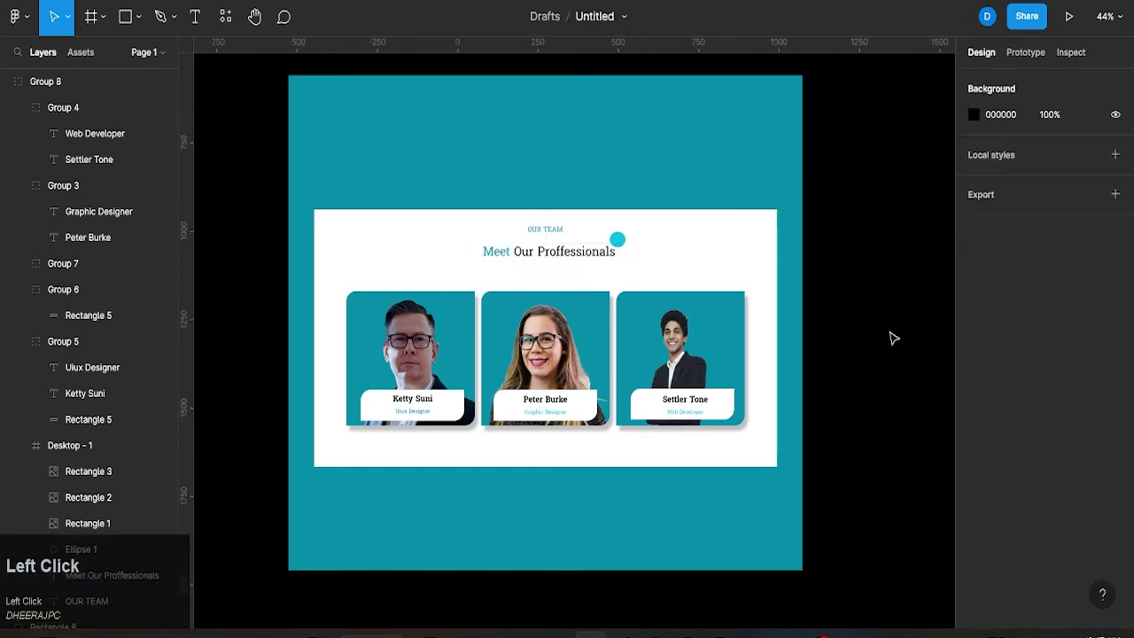
scroll("down", 3)
scroll("up", 3)
scroll("up", 3)
scroll("up", 3)
scroll("down", 3)
scroll("up", 3)
scroll("down", 3)
scroll("down", 3)
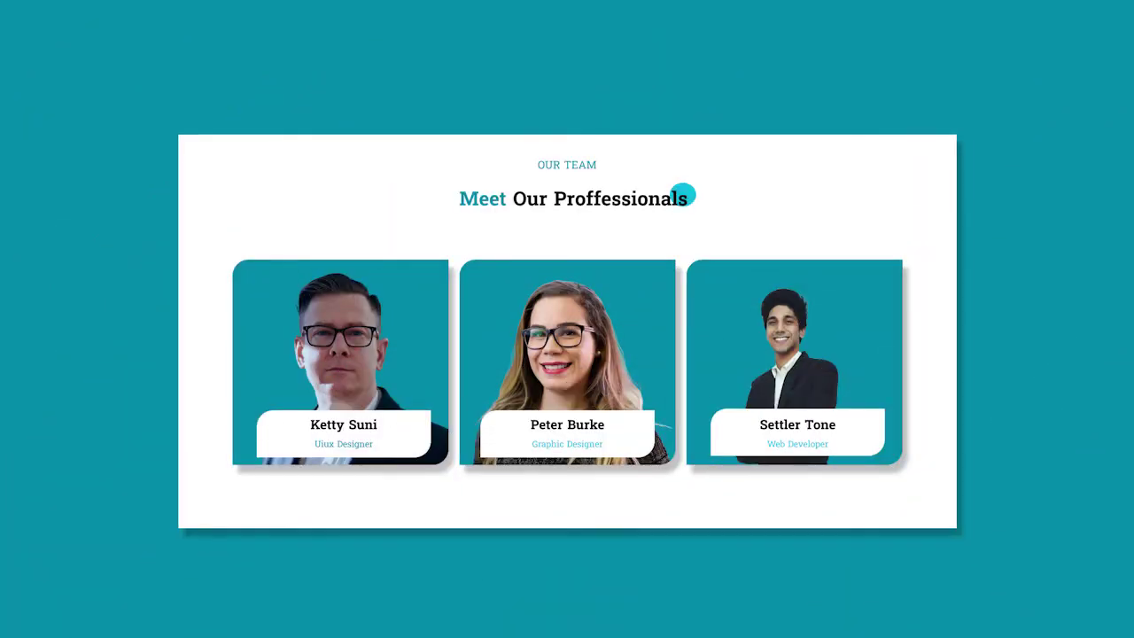